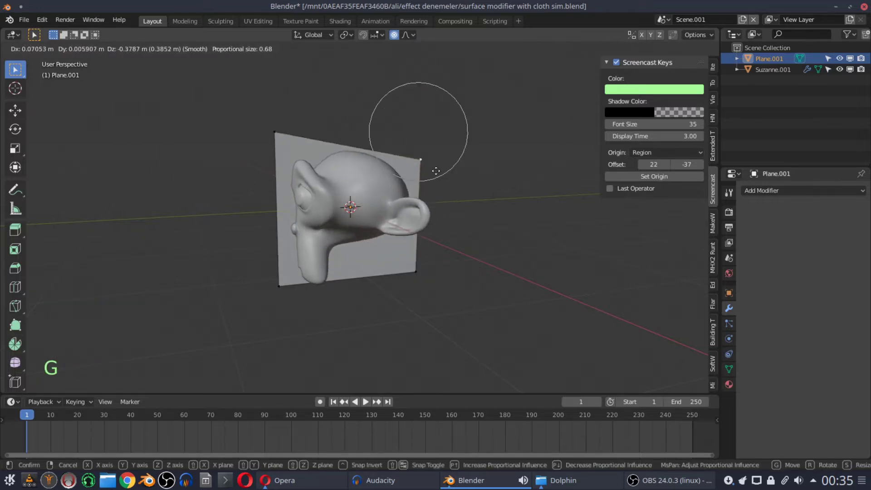
Step: Try proportional grab/scale transforms on the plane's vertices, cancel them, and return to Object Mode
{"action": "key", "text": "a"}
{"action": "key", "text": "s"}
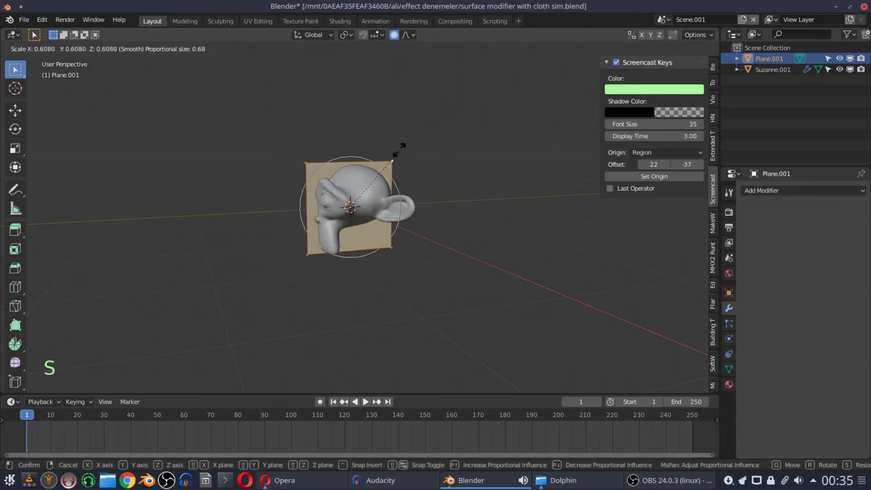
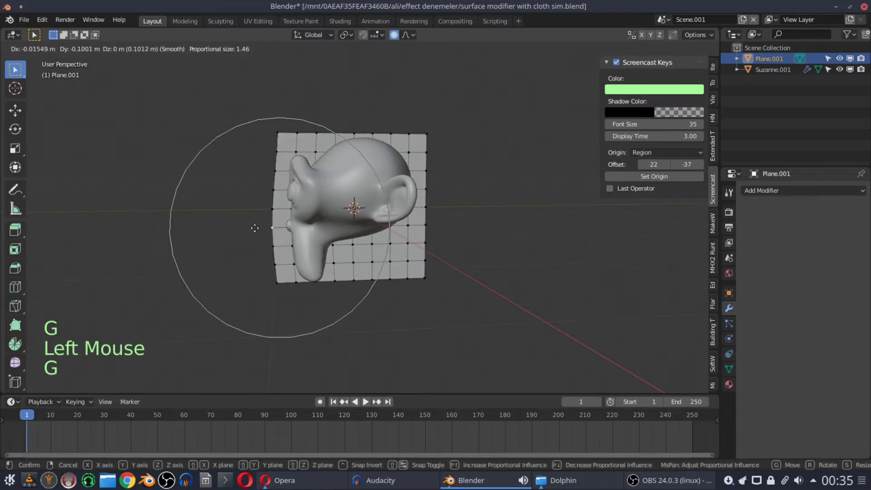
{"action": "key", "text": "Tab"}
{"action": "right_click", "coordinate": [362, 198]}
{"action": "key", "text": "Tab"}
{"action": "key", "text": "Tab"}
{"action": "right_click", "coordinate": [463, 220]}
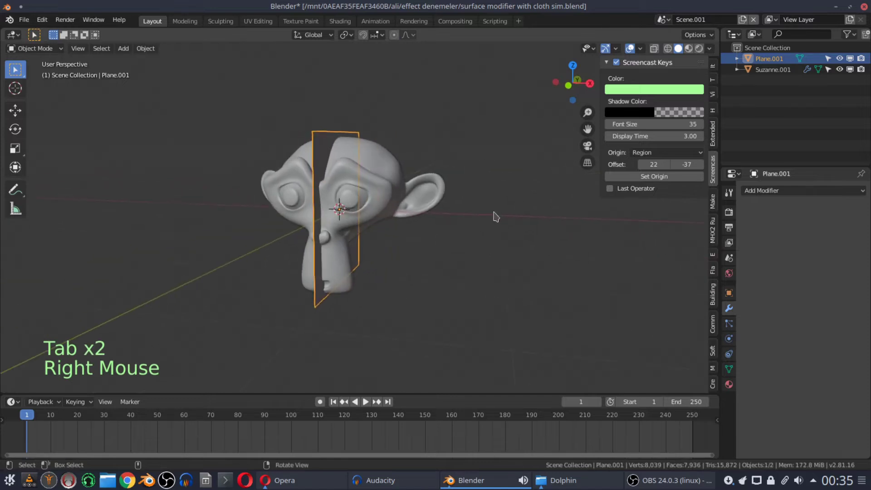
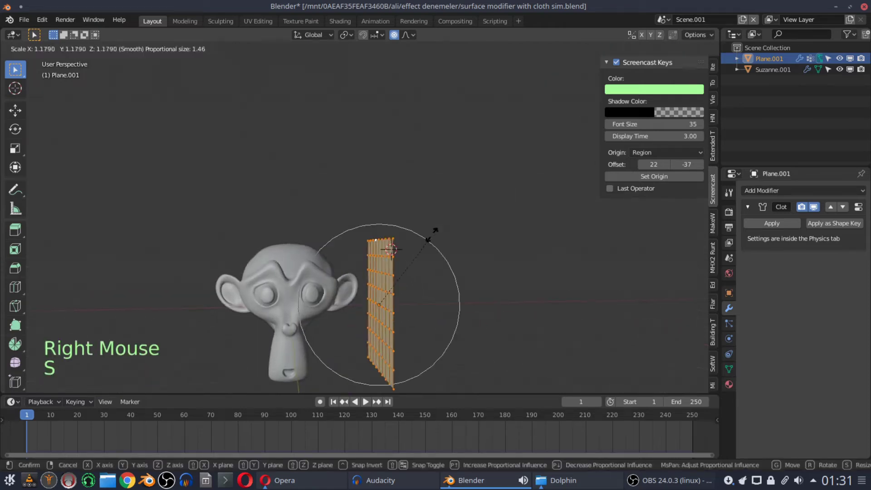
Step: Cancel a plane resize in Edit Mode, then grab a vertex with falloff to curve the sheet
{"action": "key", "text": "Tab"}
{"action": "key", "text": "g"}
{"action": "right_click", "coordinate": [555, 229]}
{"action": "key", "text": "Tab"}
{"action": "left_click", "coordinate": [424, 167]}
{"action": "key", "text": "g"}
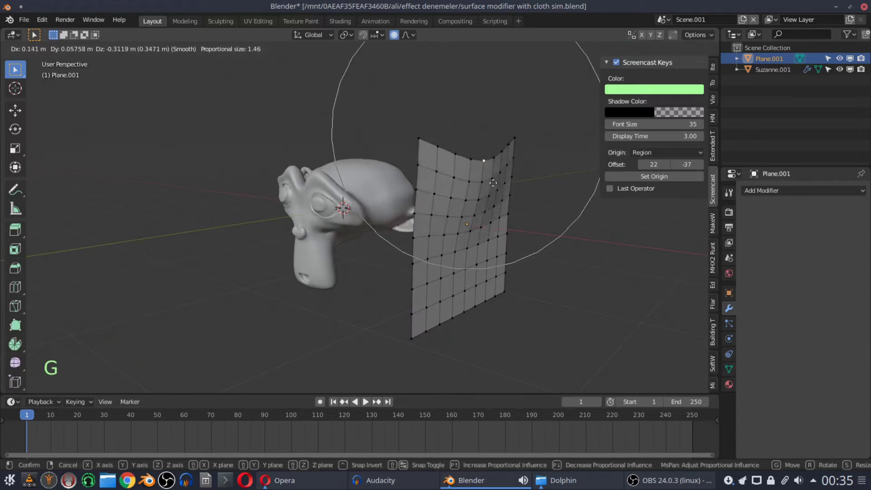
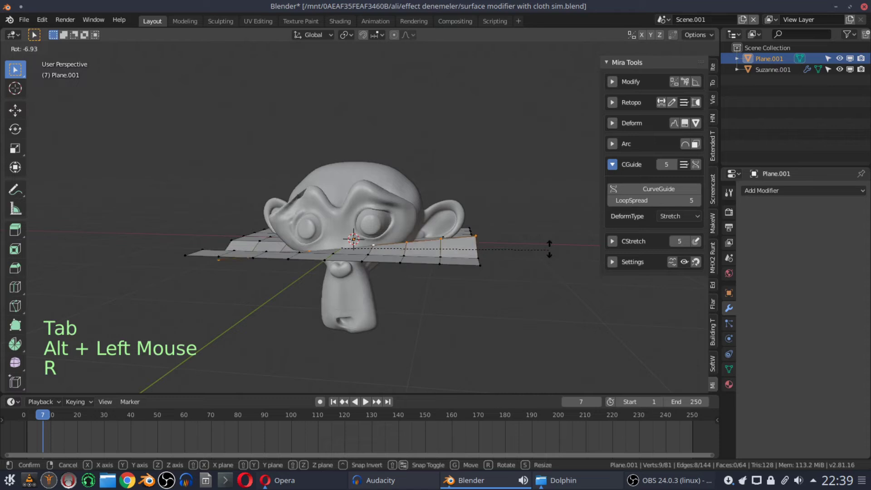
Step: Tab into Edit Mode on the flattened plane and cancel the stray rotation
{"action": "key", "text": "Tab"}
{"action": "right_click", "coordinate": [410, 313]}
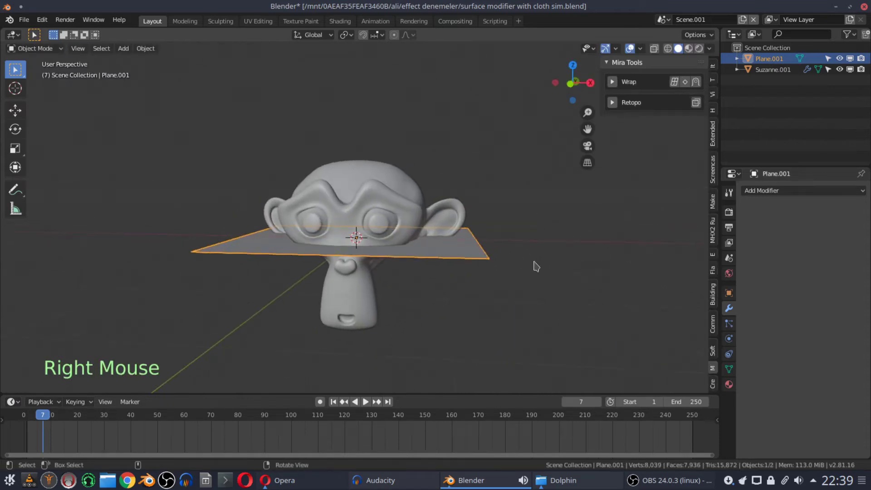
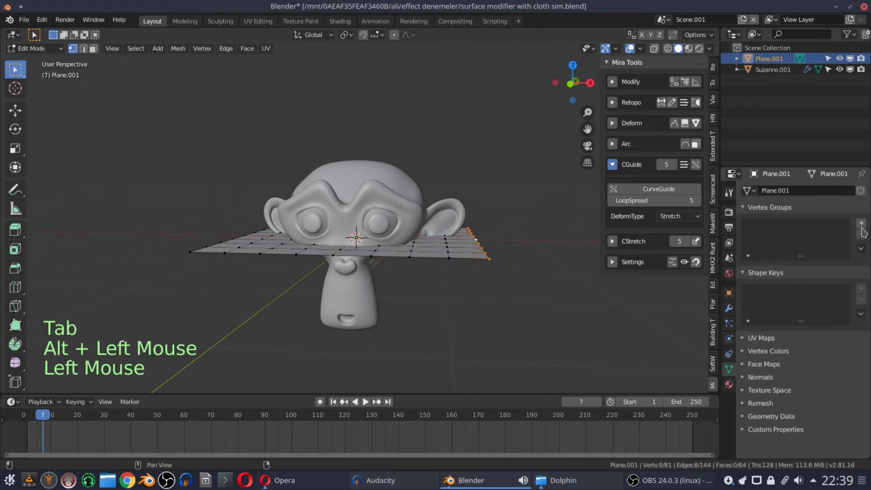
Step: Create a new vertex group, assign the selected far-row vertices to it, and leave Edit Mode
{"action": "left_click", "coordinate": [863, 229]}
{"action": "left_click", "coordinate": [763, 298]}
{"action": "key", "text": "Tab"}
Step: Add Cloth physics to the plane and set its Shape > Pin Group to the vertex group 'Group'
{"action": "left_click", "coordinate": [731, 310]}
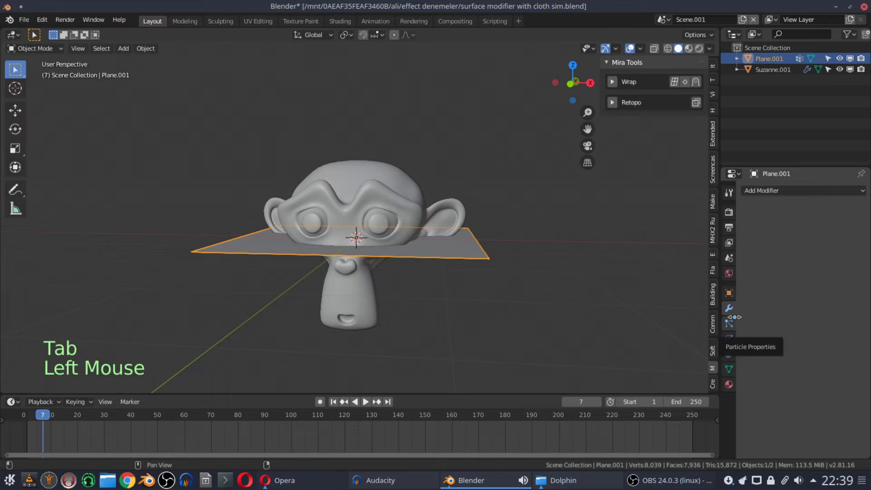
{"action": "left_click", "coordinate": [733, 346]}
{"action": "left_click", "coordinate": [806, 236]}
{"action": "scroll", "scroll_direction": "down", "scroll_amount": 3}
{"action": "left_click", "coordinate": [827, 375]}
{"action": "left_click", "coordinate": [826, 368]}
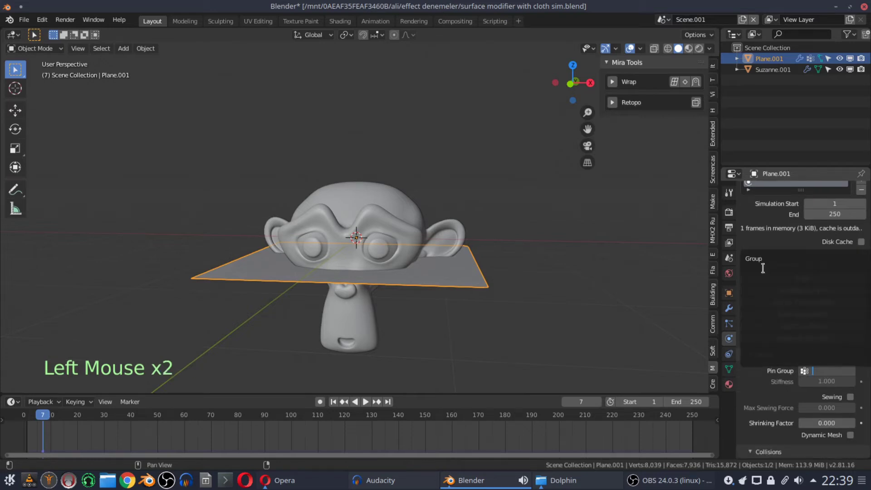
{"action": "scroll", "scroll_direction": "down", "scroll_amount": 3}
{"action": "scroll", "scroll_direction": "down", "scroll_amount": 3}
{"action": "left_click", "coordinate": [764, 416]}
{"action": "scroll", "scroll_direction": "down", "scroll_amount": 3}
{"action": "scroll", "scroll_direction": "up", "scroll_amount": 3}
{"action": "left_click", "coordinate": [336, 406]}
{"action": "scroll", "scroll_direction": "up", "scroll_amount": 3}
Step: Play the cloth simulation through to cache 200 frames, scrub the timeline, then rewind to frame 1
{"action": "key", "text": "space"}
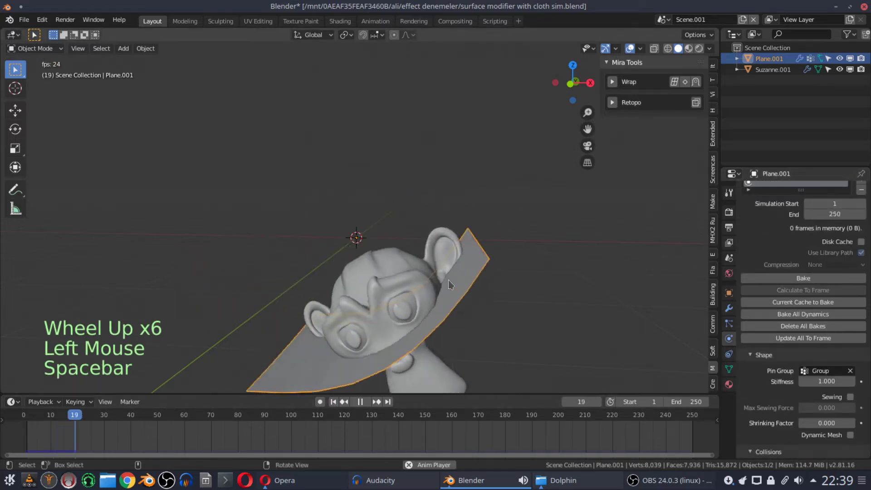
{"action": "scroll", "scroll_direction": "down", "scroll_amount": 3}
{"action": "right_click", "coordinate": [469, 280]}
{"action": "scroll", "scroll_direction": "up", "scroll_amount": 3}
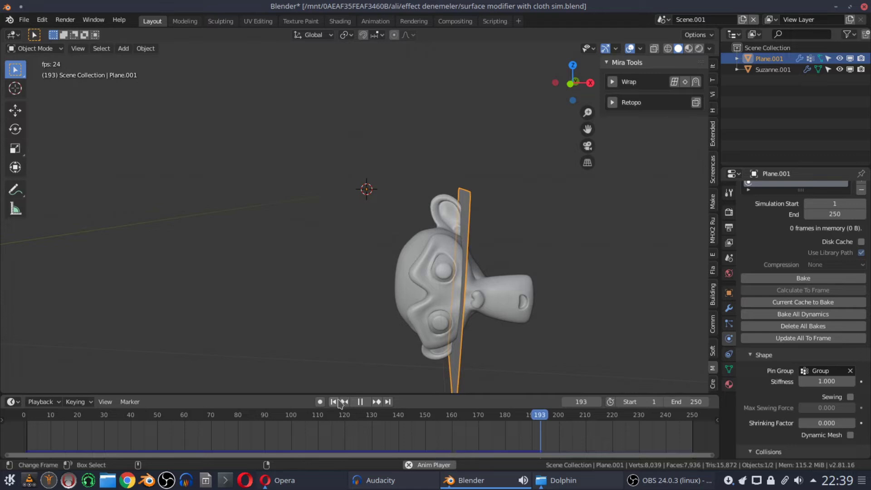
{"action": "left_click", "coordinate": [340, 403]}
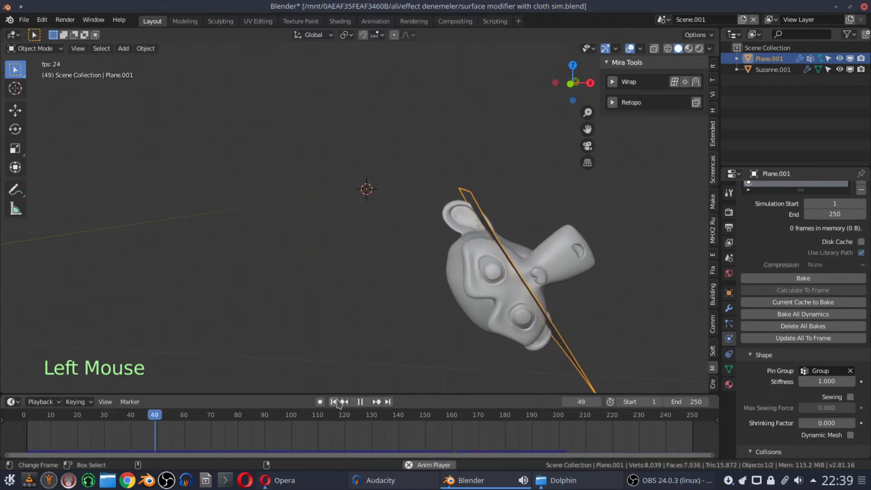
{"action": "key", "text": "space"}
{"action": "left_click", "coordinate": [341, 404]}
{"action": "right_click", "coordinate": [453, 268]}
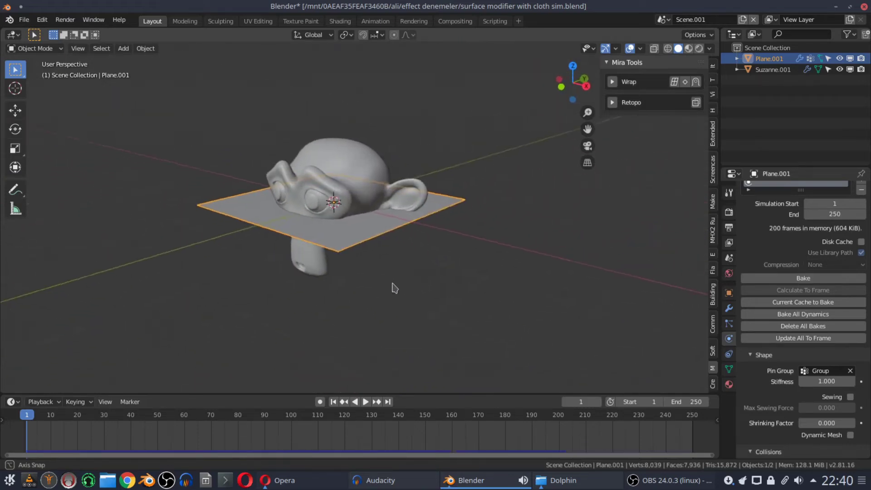
Step: Select Suzanne and play the simulation to watch the pinned cloth hang beside it
{"action": "scroll", "scroll_direction": "up", "scroll_amount": 3}
{"action": "right_click", "coordinate": [421, 298]}
{"action": "right_click", "coordinate": [431, 297]}
{"action": "left_click", "coordinate": [401, 148]}
{"action": "key", "text": "g"}
{"action": "scroll", "scroll_direction": "down", "scroll_amount": 3}
{"action": "right_click", "coordinate": [434, 238]}
{"action": "right_click", "coordinate": [428, 262]}
Step: Stop playback, return to frame 1, and reselect the plane to reach its cloth settings
{"action": "key", "text": "space"}
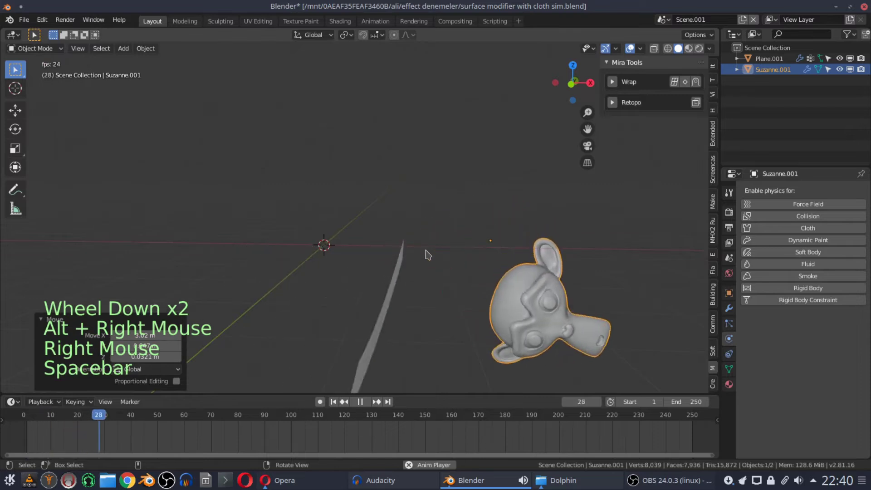
{"action": "key", "text": "space"}
{"action": "left_click", "coordinate": [340, 402]}
{"action": "left_click", "coordinate": [355, 244]}
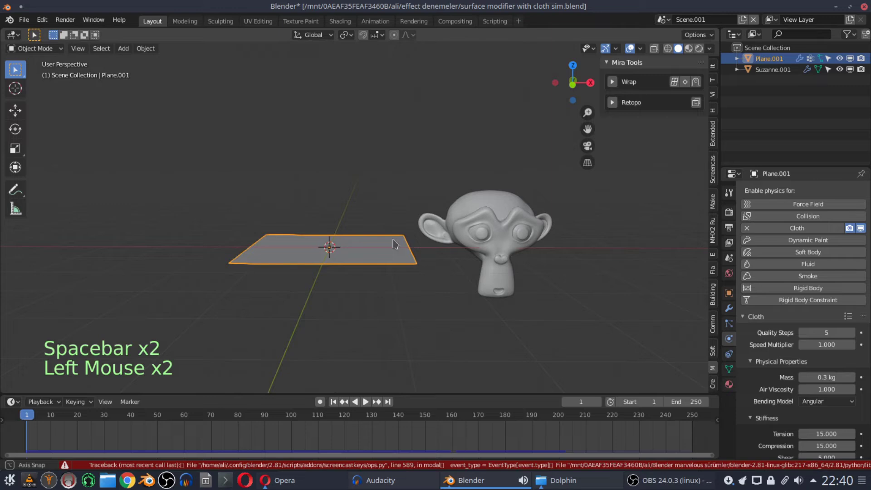
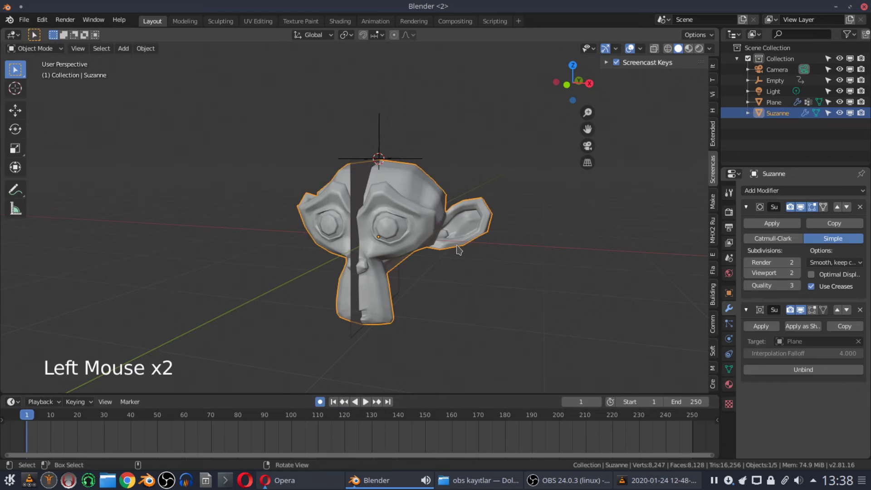
Step: Play the deformation, hide the Plane in the Outliner, stop at frame 1 and select Suzanne
{"action": "key", "text": "space"}
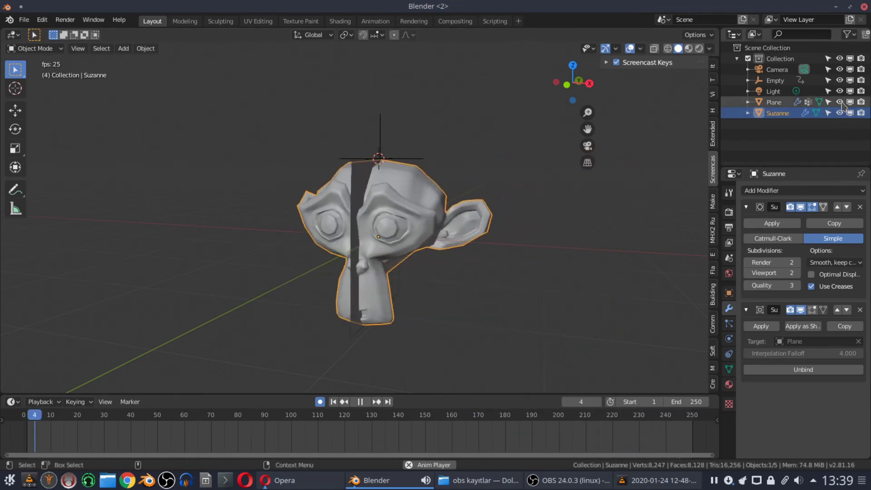
{"action": "left_click", "coordinate": [846, 106]}
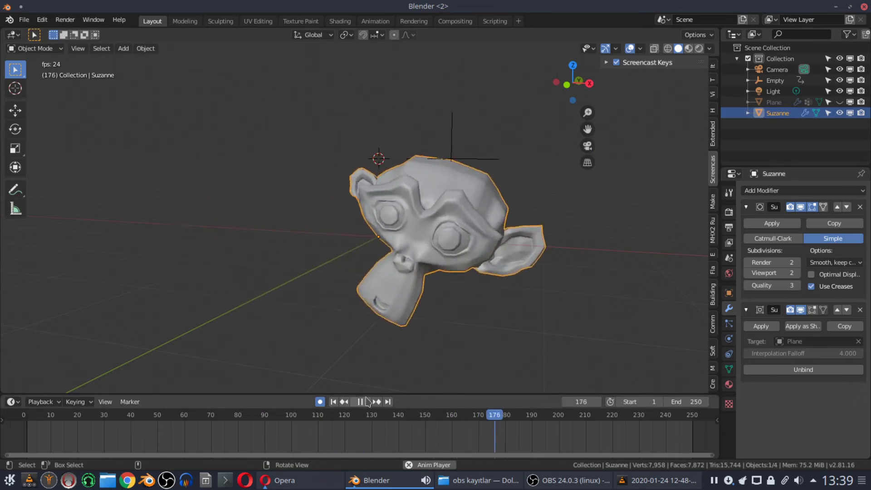
{"action": "key", "text": "space"}
{"action": "left_click", "coordinate": [334, 405]}
{"action": "right_click", "coordinate": [363, 240]}
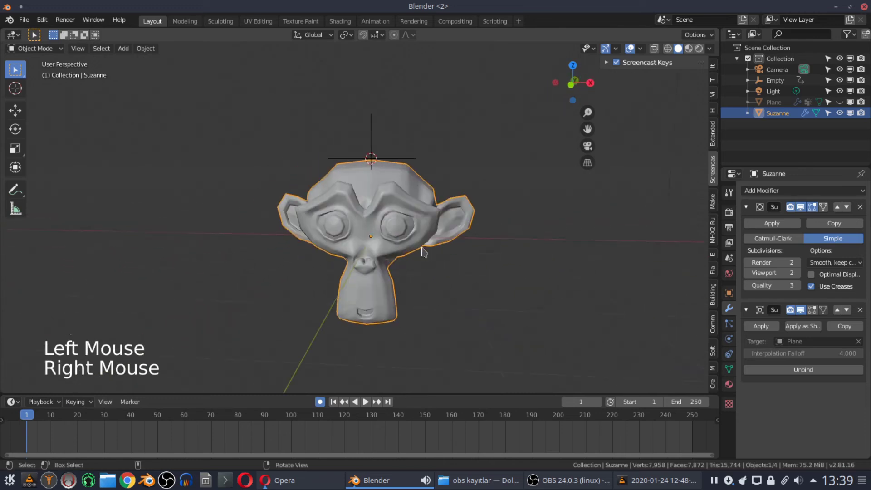
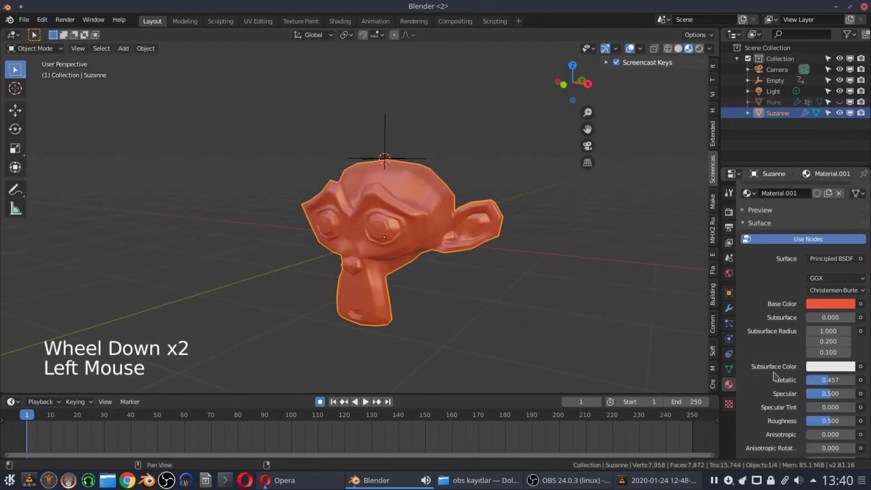
Step: Give Suzanne's orange material a yellow-green emission colour, added transmission and lower roughness for a glossy translucent look
{"action": "scroll", "scroll_direction": "down", "scroll_amount": 3}
{"action": "left_click", "coordinate": [819, 407]}
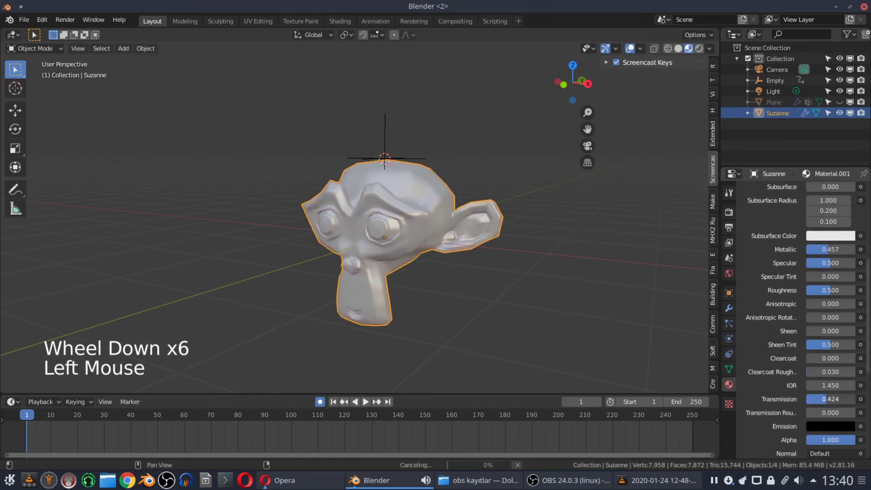
{"action": "scroll", "scroll_direction": "down", "scroll_amount": 3}
{"action": "left_click", "coordinate": [352, 297]}
{"action": "right_click", "coordinate": [381, 282]}
{"action": "right_click", "coordinate": [449, 295]}
{"action": "left_click", "coordinate": [817, 240]}
{"action": "left_click", "coordinate": [828, 257]}
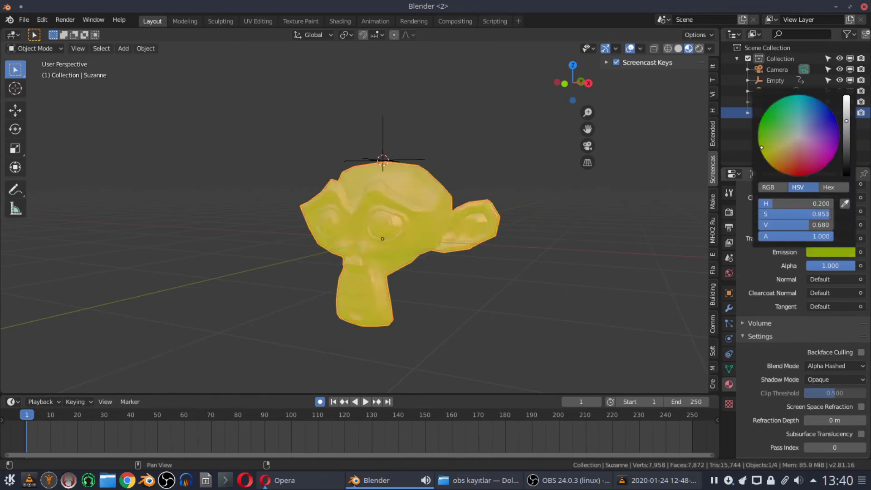
{"action": "scroll", "scroll_direction": "up", "scroll_amount": 3}
{"action": "left_click", "coordinate": [343, 293]}
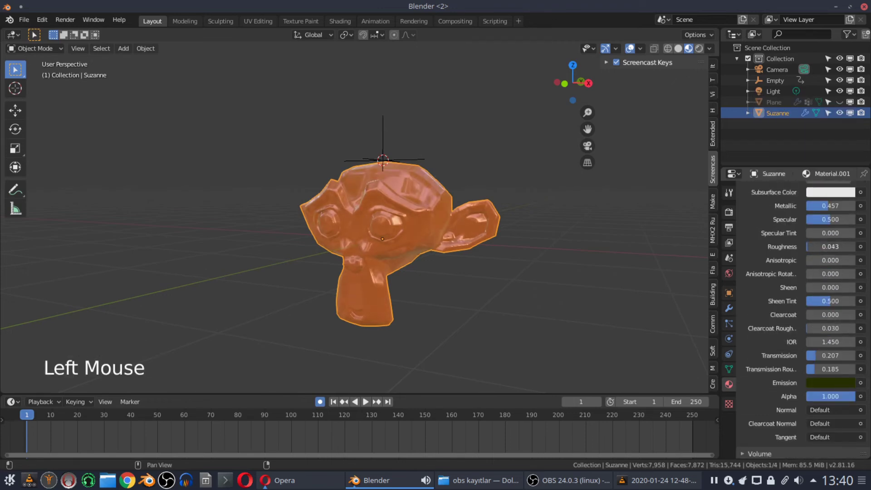
{"action": "right_click", "coordinate": [404, 277]}
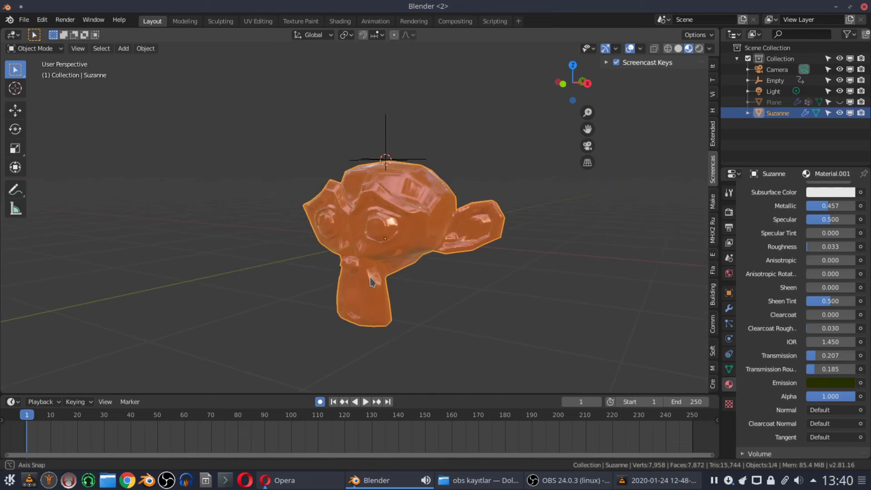
Step: Bring up the Add Modifier menu for Suzanne in the Modifier properties
{"action": "left_click", "coordinate": [732, 315]}
{"action": "left_click", "coordinate": [766, 193]}
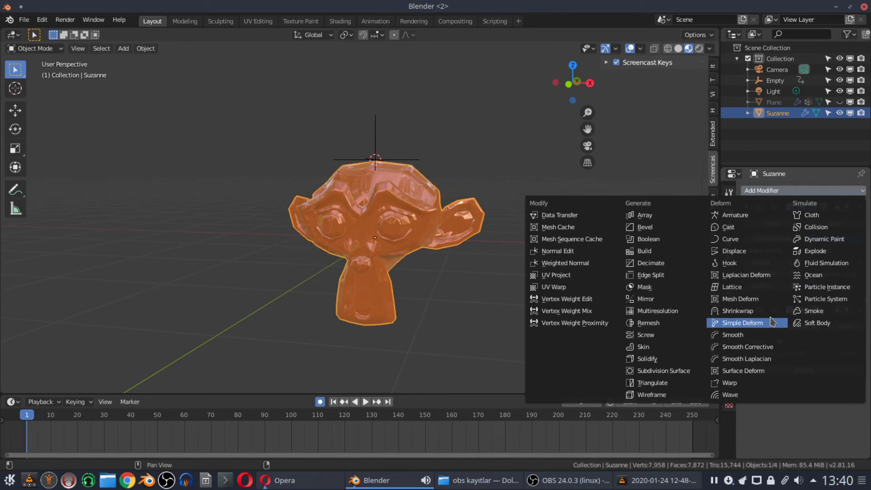
Step: Add an Array modifier with Count 3 so Suzanne repeats into three copies, checking it during playback
{"action": "scroll", "scroll_direction": "down", "scroll_amount": 3}
{"action": "left_click", "coordinate": [865, 294]}
{"action": "scroll", "scroll_direction": "down", "scroll_amount": 3}
{"action": "key", "text": "space"}
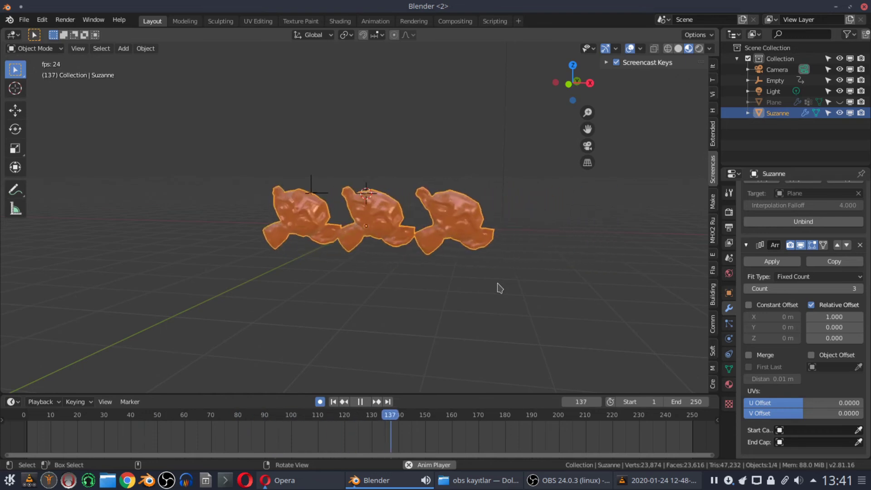
{"action": "right_click", "coordinate": [459, 291]}
{"action": "right_click", "coordinate": [480, 284]}
{"action": "scroll", "scroll_direction": "up", "scroll_amount": 3}
{"action": "right_click", "coordinate": [452, 287]}
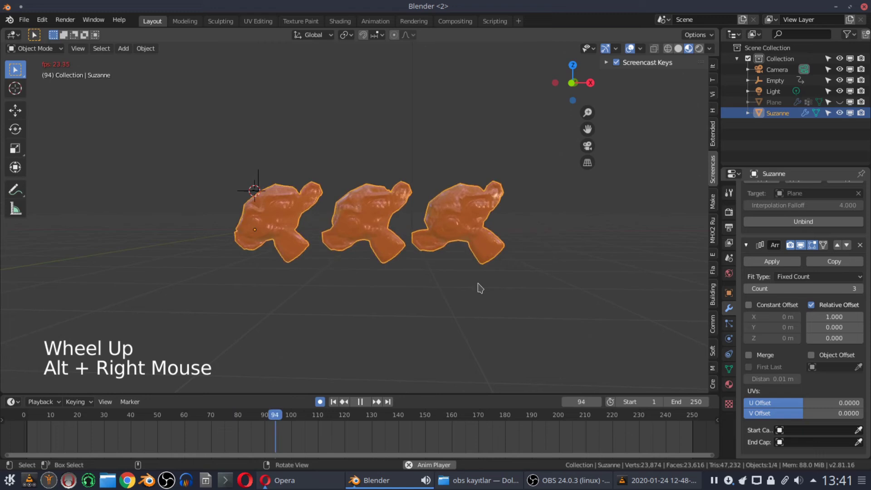
{"action": "scroll", "scroll_direction": "up", "scroll_amount": 3}
{"action": "left_click", "coordinate": [810, 191]}
{"action": "scroll", "scroll_direction": "up", "scroll_amount": 3}
{"action": "scroll", "scroll_direction": "down", "scroll_amount": 3}
Step: Add a Subdivision Surface modifier, toggle its viewport display off, and split the 3D view in two
{"action": "left_click", "coordinate": [803, 366]}
{"action": "left_click", "coordinate": [752, 421]}
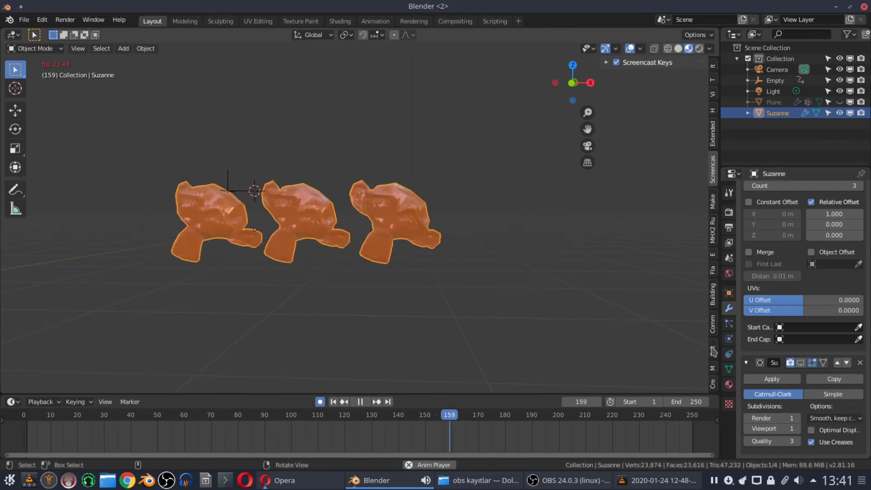
{"action": "left_click", "coordinate": [804, 369]}
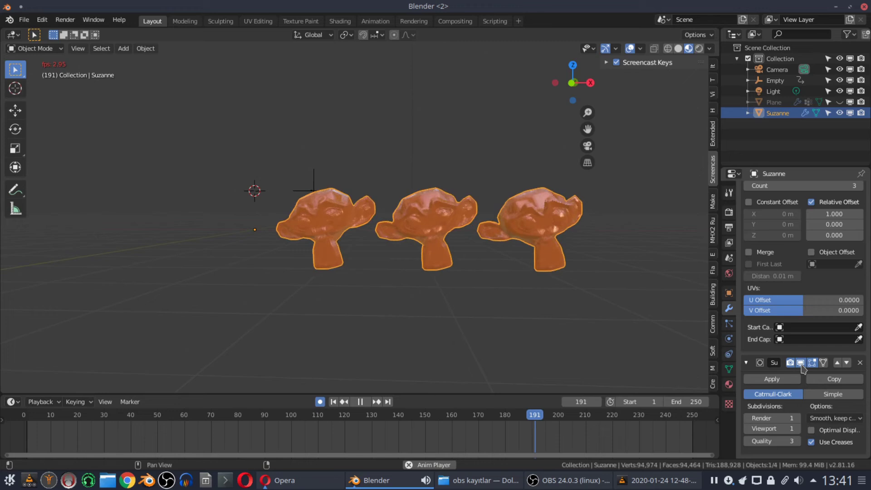
{"action": "left_click", "coordinate": [805, 367]}
{"action": "right_click", "coordinate": [459, 276]}
{"action": "scroll", "scroll_direction": "up", "scroll_amount": 3}
{"action": "key", "text": "space"}
{"action": "left_click", "coordinate": [489, 157]}
{"action": "left_click", "coordinate": [205, 200]}
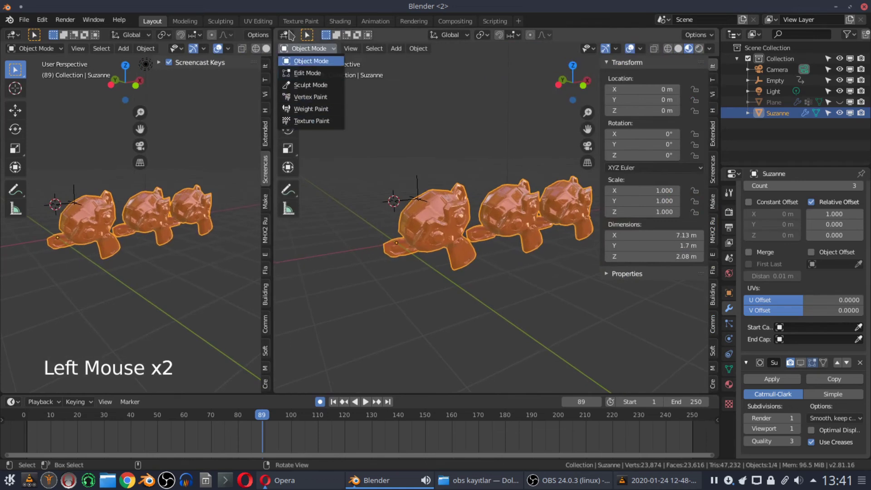
Step: Switch the right-hand area to the Shader Editor showing Suzanne's material nodes
{"action": "left_click", "coordinate": [292, 35]}
{"action": "scroll", "scroll_direction": "up", "scroll_amount": 3}
{"action": "right_click", "coordinate": [205, 200]}
{"action": "scroll", "scroll_direction": "down", "scroll_amount": 3}
{"action": "left_click", "coordinate": [528, 198]}
{"action": "left_click", "coordinate": [493, 192]}
{"action": "key", "text": "d"}
{"action": "left_click", "coordinate": [498, 189]}
{"action": "left_click", "coordinate": [487, 168]}
Step: Add a Spot light above the three Suzannes and join the areas back into one 3D view
{"action": "key", "text": "g"}
{"action": "key", "text": "shift+a"}
{"action": "key", "text": "shift+a"}
{"action": "left_click", "coordinate": [482, 243]}
{"action": "scroll", "scroll_direction": "up", "scroll_amount": 3}
{"action": "right_click", "coordinate": [191, 244]}
{"action": "scroll", "scroll_direction": "up", "scroll_amount": 3}
{"action": "left_click", "coordinate": [496, 180]}
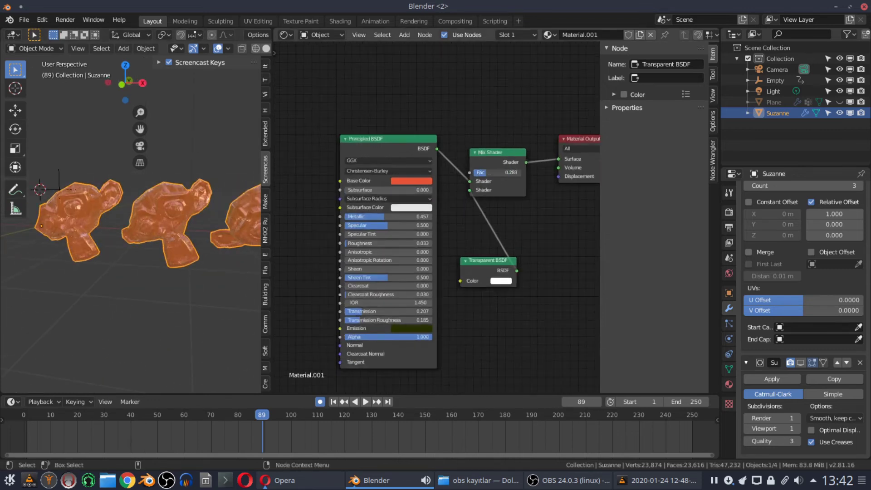
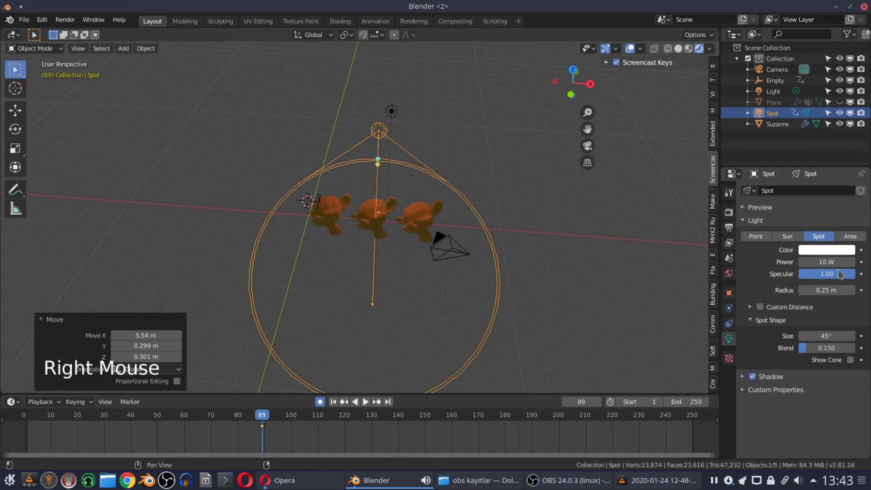
Step: Reposition and rotate the spot light so it aims at the Suzannes
{"action": "left_click", "coordinate": [413, 143]}
{"action": "right_click", "coordinate": [313, 200]}
{"action": "key", "text": "g"}
{"action": "right_click", "coordinate": [348, 217]}
{"action": "key", "text": "KP_3"}
{"action": "key", "text": "r"}
{"action": "right_click", "coordinate": [410, 262]}
{"action": "scroll", "scroll_direction": "up", "scroll_amount": 3}
Step: Give the spot light a pale yellow colour and a power of 10000 W
{"action": "left_click", "coordinate": [505, 298]}
{"action": "left_click", "coordinate": [505, 298]}
{"action": "left_click", "coordinate": [505, 298]}
{"action": "left_click", "coordinate": [505, 298]}
{"action": "key", "text": "KP_0"}
{"action": "key", "text": "KP_0"}
{"action": "left_click", "coordinate": [507, 301]}
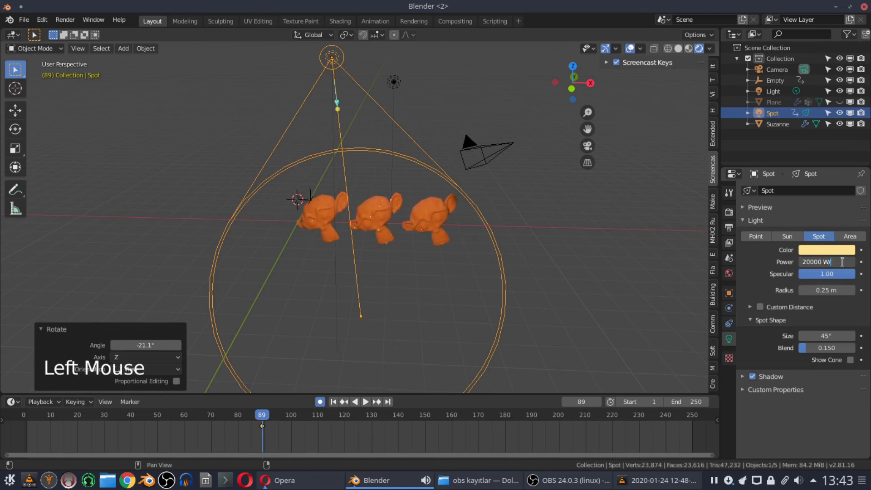
{"action": "right_click", "coordinate": [529, 243]}
{"action": "scroll", "scroll_direction": "up", "scroll_amount": 3}
{"action": "right_click", "coordinate": [521, 244]}
{"action": "right_click", "coordinate": [375, 299]}
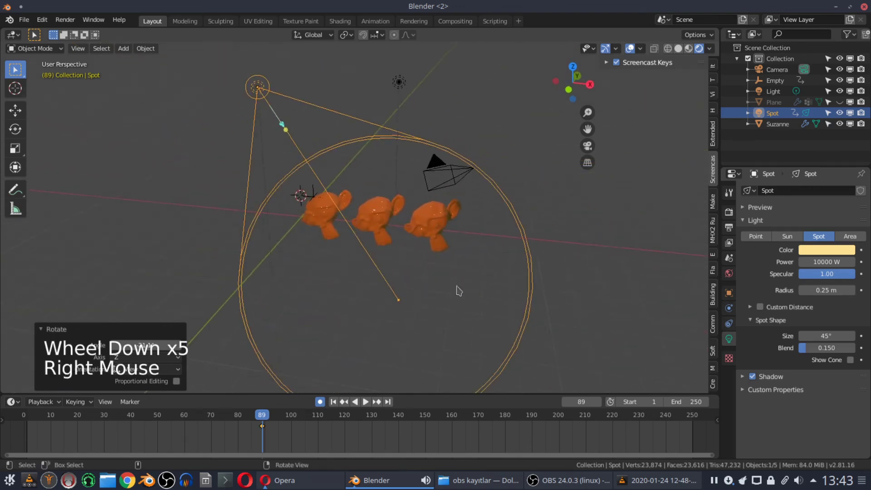
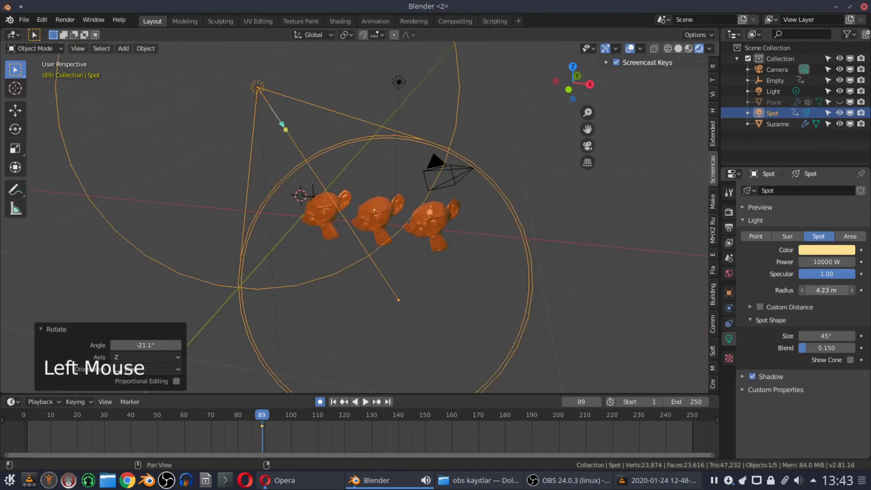
Step: Set the spot light radius to 0.48 m and narrow its cone to 7.2°
{"action": "left_click", "coordinate": [488, 239]}
{"action": "left_click", "coordinate": [489, 239]}
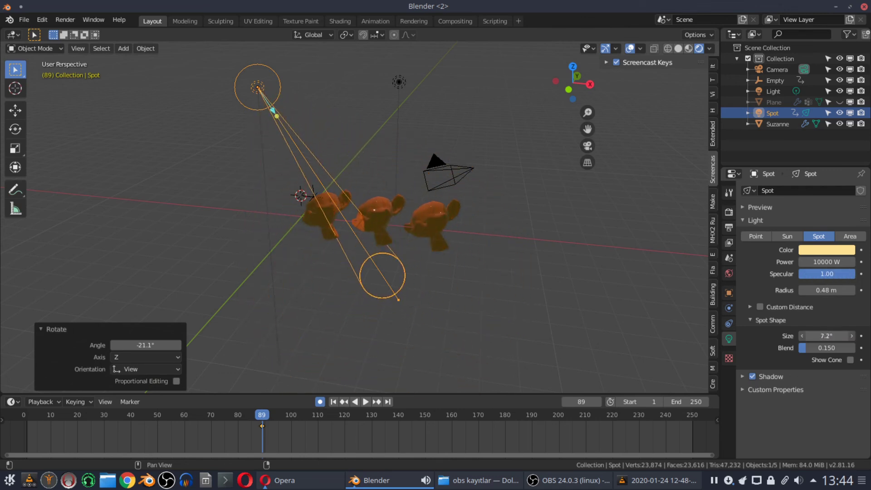
{"action": "right_click", "coordinate": [381, 250]}
{"action": "scroll", "scroll_direction": "up", "scroll_amount": 3}
Step: Make the world background colour black and play back the animation
{"action": "left_click", "coordinate": [751, 279]}
{"action": "left_click", "coordinate": [844, 265]}
{"action": "right_click", "coordinate": [475, 263]}
{"action": "key", "text": "space"}
{"action": "right_click", "coordinate": [439, 260]}
{"action": "scroll", "scroll_direction": "up", "scroll_amount": 3}
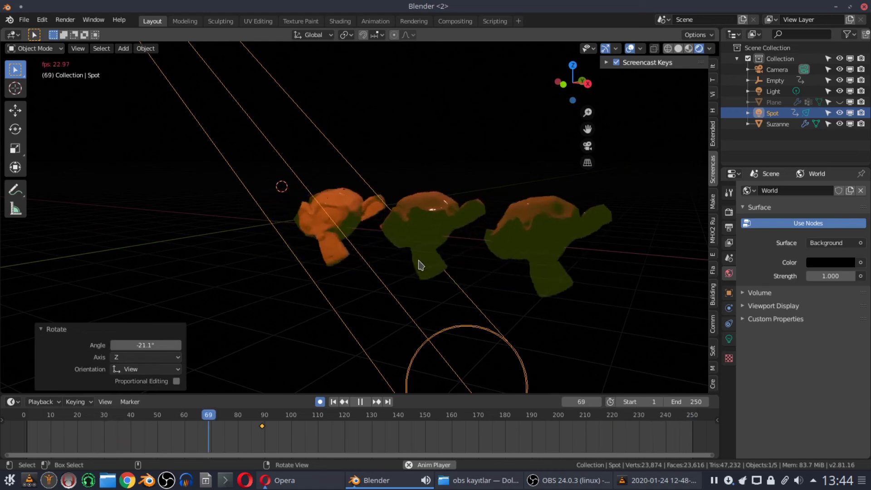
Step: Stop playback, adjust the spot light's position and return to the first frame
{"action": "key", "text": "space"}
{"action": "scroll", "scroll_direction": "down", "scroll_amount": 3}
{"action": "left_click", "coordinate": [339, 407]}
{"action": "right_click", "coordinate": [377, 269]}
{"action": "scroll", "scroll_direction": "up", "scroll_amount": 3}
{"action": "key", "text": "g"}
{"action": "scroll", "scroll_direction": "down", "scroll_amount": 3}
{"action": "right_click", "coordinate": [414, 292]}
{"action": "key", "text": "space"}
{"action": "key", "text": "space"}
{"action": "left_click", "coordinate": [339, 405]}
{"action": "scroll", "scroll_direction": "up", "scroll_amount": 3}
Step: With Auto Keying on, keyframe the spot light's rotation at several frames so its beam swings
{"action": "key", "text": "r"}
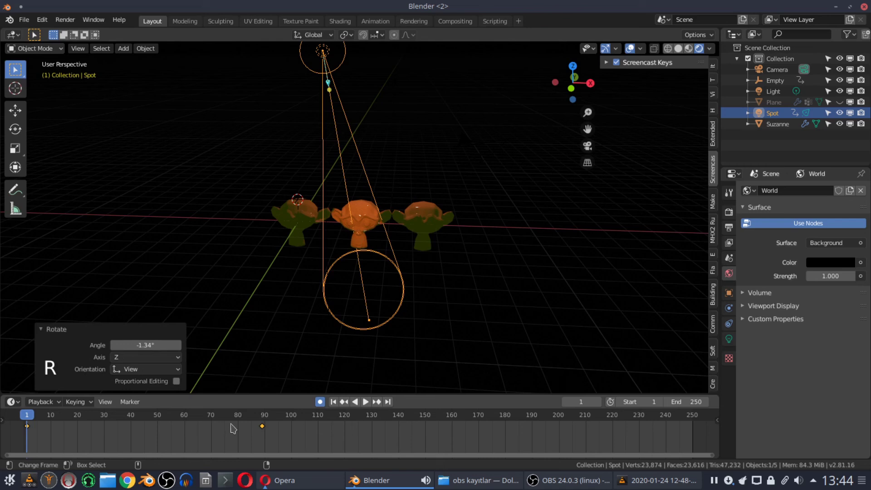
{"action": "left_click", "coordinate": [161, 420]}
{"action": "key", "text": "r"}
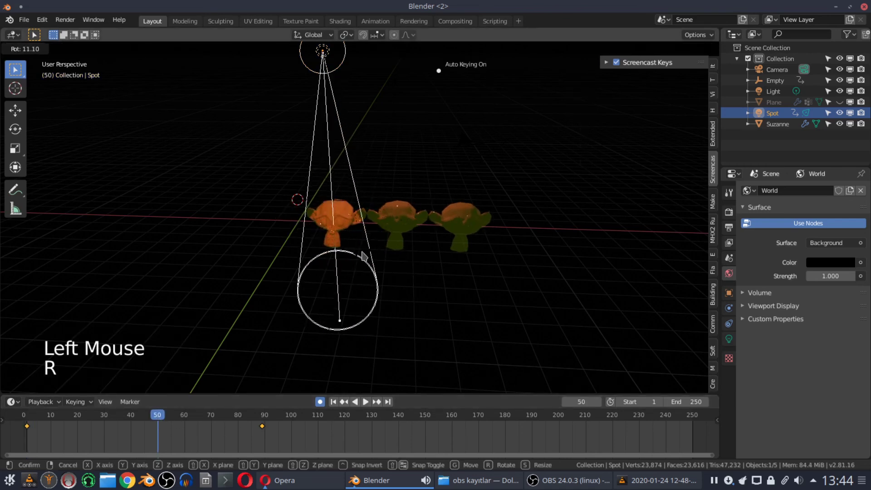
{"action": "key", "text": "space"}
{"action": "key", "text": "space"}
{"action": "key", "text": "g"}
{"action": "key", "text": "r"}
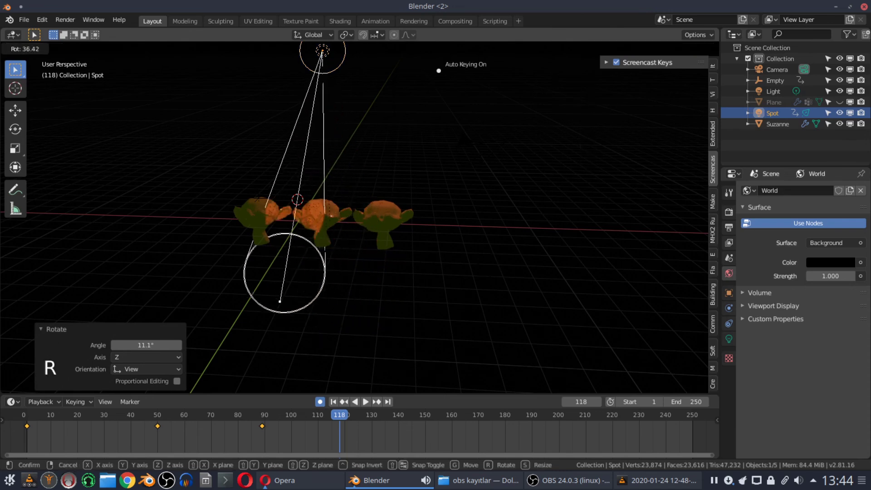
{"action": "key", "text": "space"}
{"action": "left_click", "coordinate": [337, 405]}
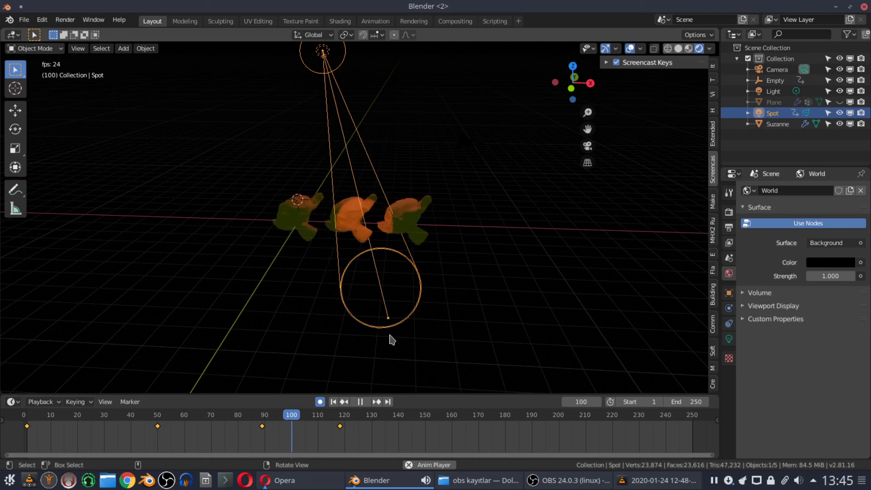
{"action": "key", "text": "space"}
Step: Add a further rotation keyframe and set the spot light colour to magenta at frame 50
{"action": "left_click", "coordinate": [562, 421]}
{"action": "key", "text": "g"}
{"action": "key", "text": "r"}
{"action": "left_click", "coordinate": [735, 349]}
{"action": "left_click", "coordinate": [337, 405]}
{"action": "key", "text": "i"}
{"action": "left_click", "coordinate": [162, 421]}
{"action": "left_click", "coordinate": [162, 448]}
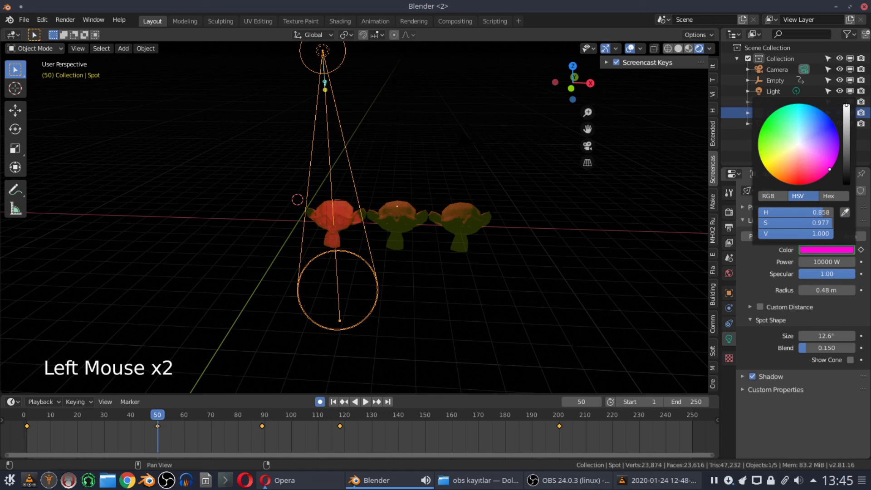
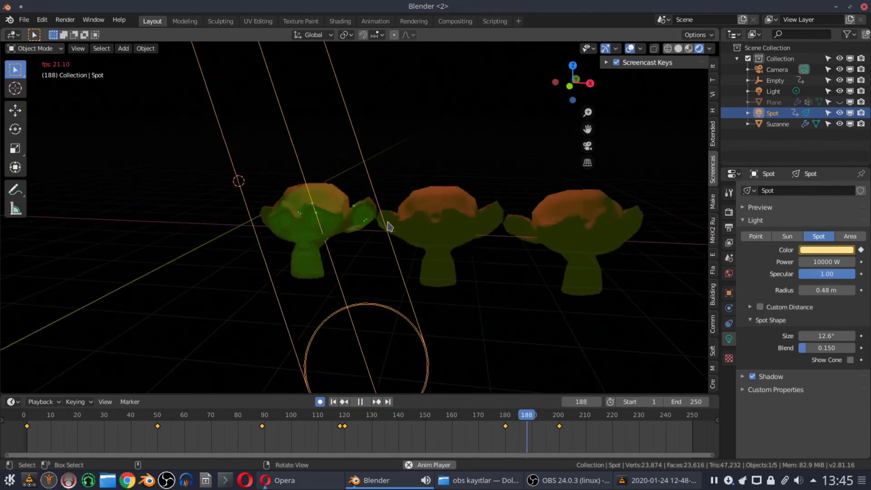
Step: Keyframe the spot light's colour at several frames so it shifts during the animation
{"action": "key", "text": "space"}
{"action": "right_click", "coordinate": [383, 298]}
{"action": "key", "text": "shift+a"}
{"action": "key", "text": "n"}
{"action": "key", "text": "n"}
{"action": "left_click", "coordinate": [715, 97]}
{"action": "left_click", "coordinate": [702, 203]}
{"action": "key", "text": "n"}
{"action": "scroll", "scroll_direction": "down", "scroll_amount": 3}
{"action": "key", "text": "n"}
{"action": "scroll", "scroll_direction": "down", "scroll_amount": 3}
{"action": "key", "text": "n"}
Step: Add Camera.001, align it to the view framing the three Suzannes, and go to frame 60
{"action": "left_click", "coordinate": [450, 205]}
{"action": "scroll", "scroll_direction": "up", "scroll_amount": 3}
{"action": "scroll", "scroll_direction": "down", "scroll_amount": 3}
{"action": "key", "text": "space"}
{"action": "key", "text": "space"}
{"action": "left_click", "coordinate": [337, 408]}
{"action": "key", "text": "n"}
{"action": "left_click", "coordinate": [707, 200]}
{"action": "key", "text": "n"}
{"action": "left_click", "coordinate": [57, 419]}
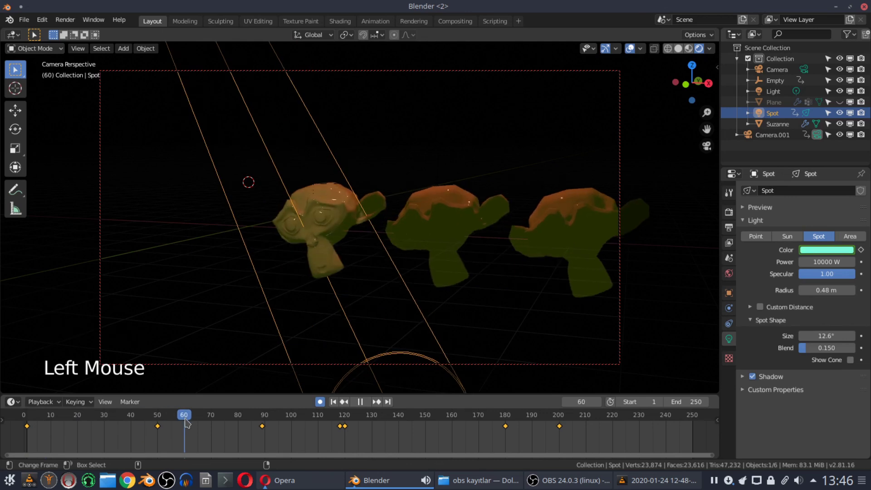
Step: At frame 250, set Suzanne's Principled BSDF roughness to 1.000 in the Shader Editor
{"action": "right_click", "coordinate": [311, 278]}
{"action": "left_click", "coordinate": [206, 421]}
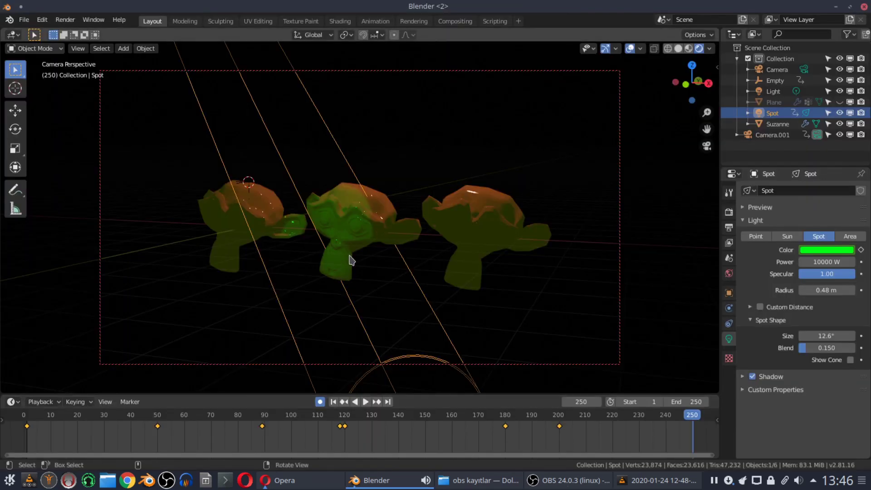
{"action": "key", "text": "Page_Up"}
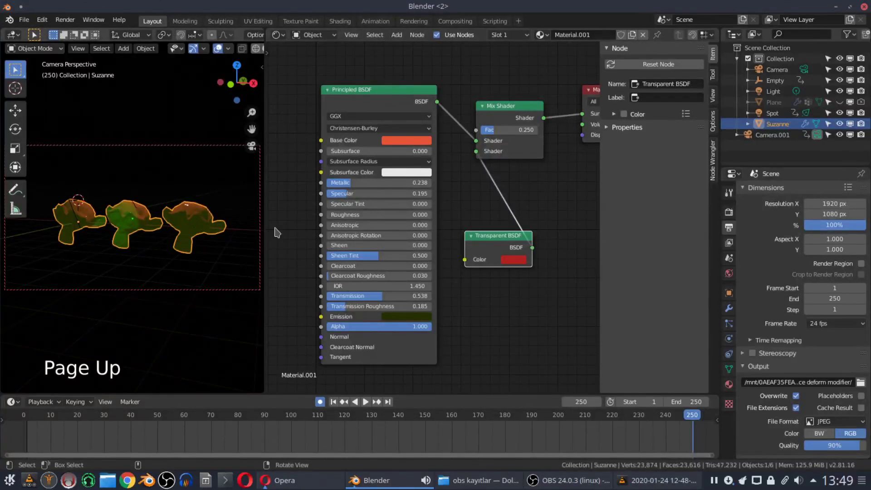
{"action": "left_click", "coordinate": [336, 221]}
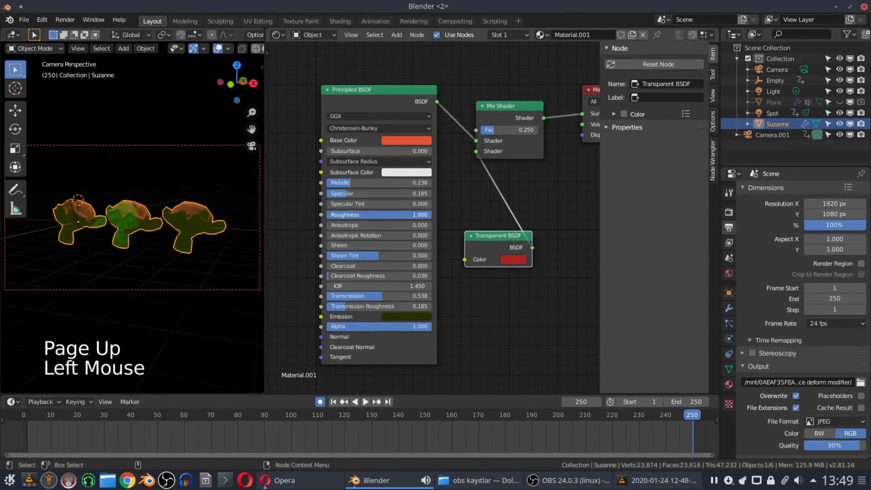